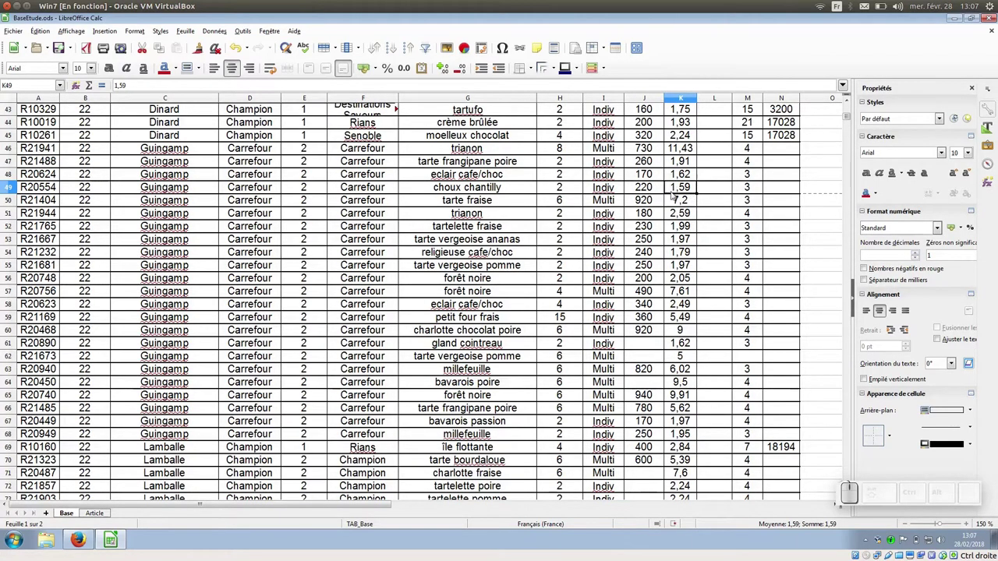
Group columns F to I via Données > Plan et groupe and test collapsing and expanding them
{"action": "scroll", "scroll_direction": "up", "scroll_amount": 3}
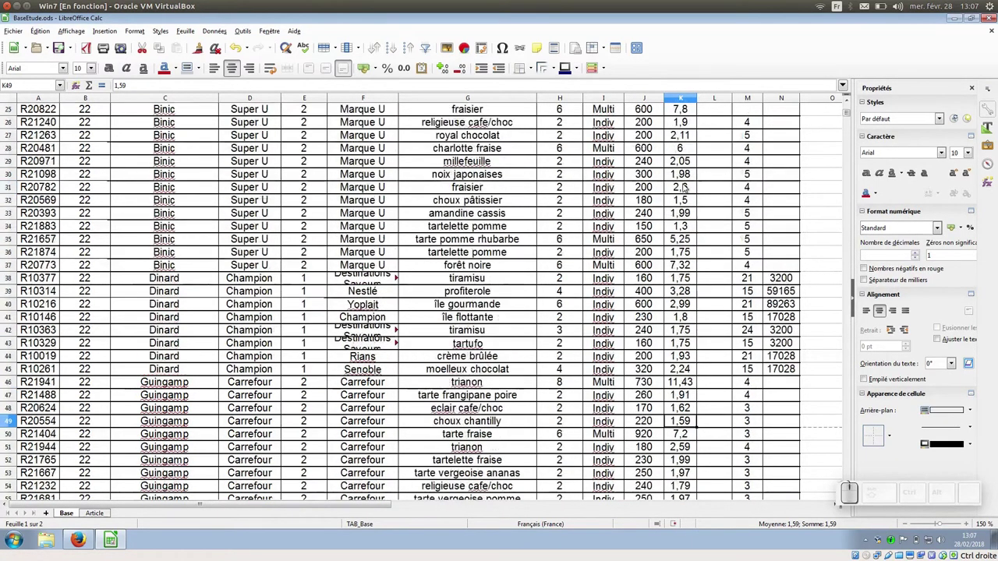
{"action": "scroll", "scroll_direction": "up", "scroll_amount": 3}
{"action": "scroll", "scroll_direction": "up", "scroll_amount": 3}
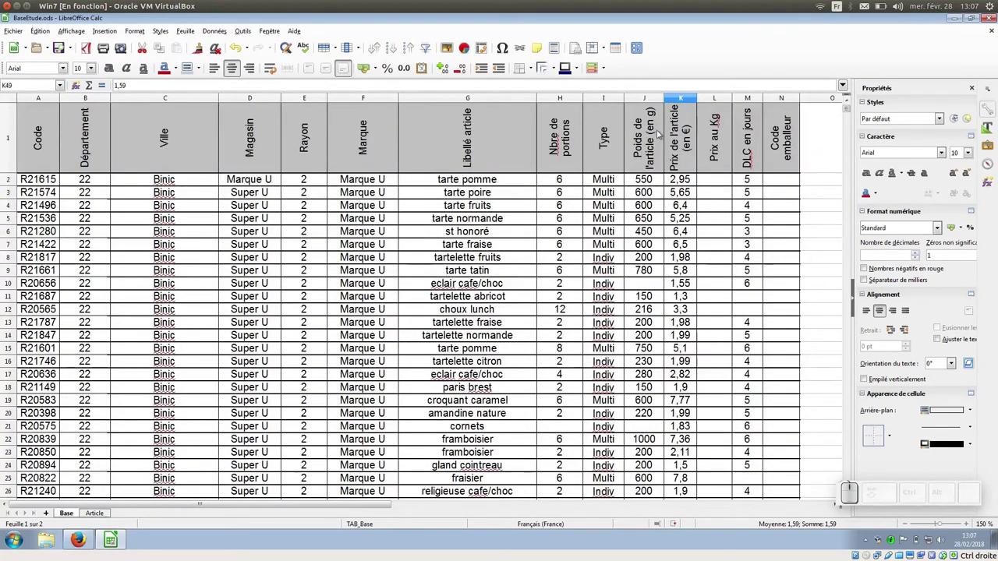
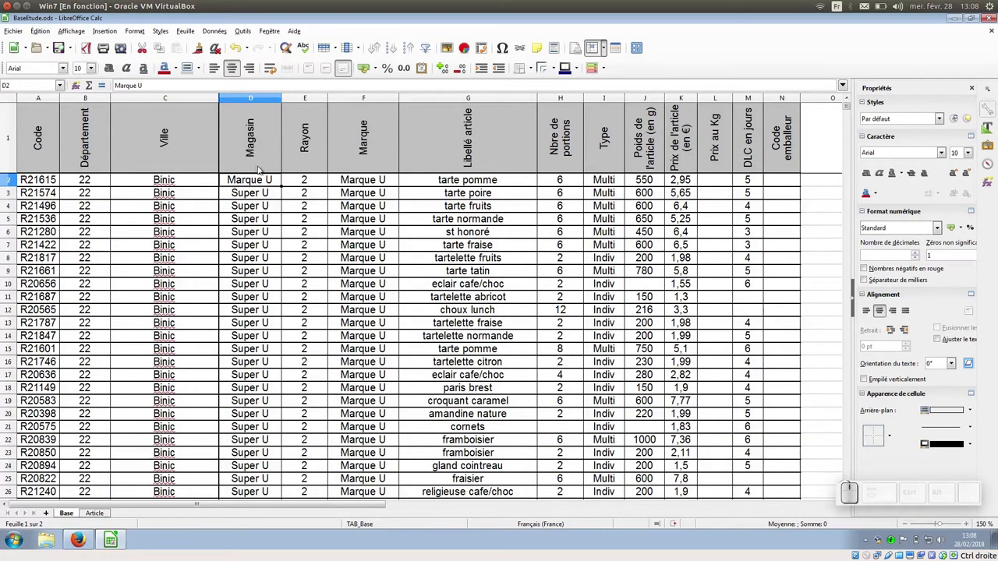
{"action": "scroll", "scroll_direction": "down", "scroll_amount": 3}
{"action": "scroll", "scroll_direction": "down", "scroll_amount": 3}
{"action": "scroll", "scroll_direction": "down", "scroll_amount": 3}
{"action": "scroll", "scroll_direction": "up", "scroll_amount": 3}
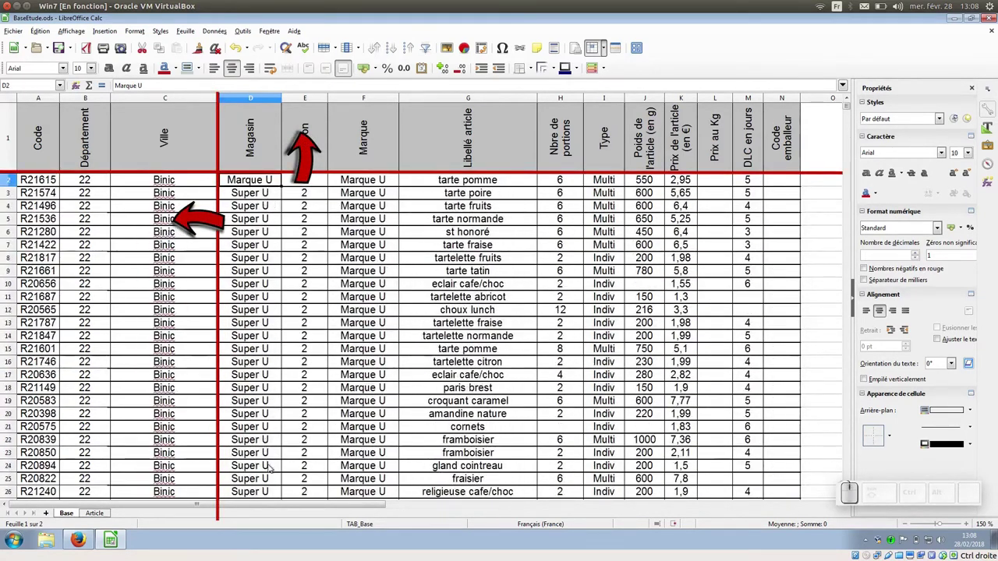
{"action": "left_click_drag", "start_coordinate": [286, 509], "coordinate": [302, 503]}
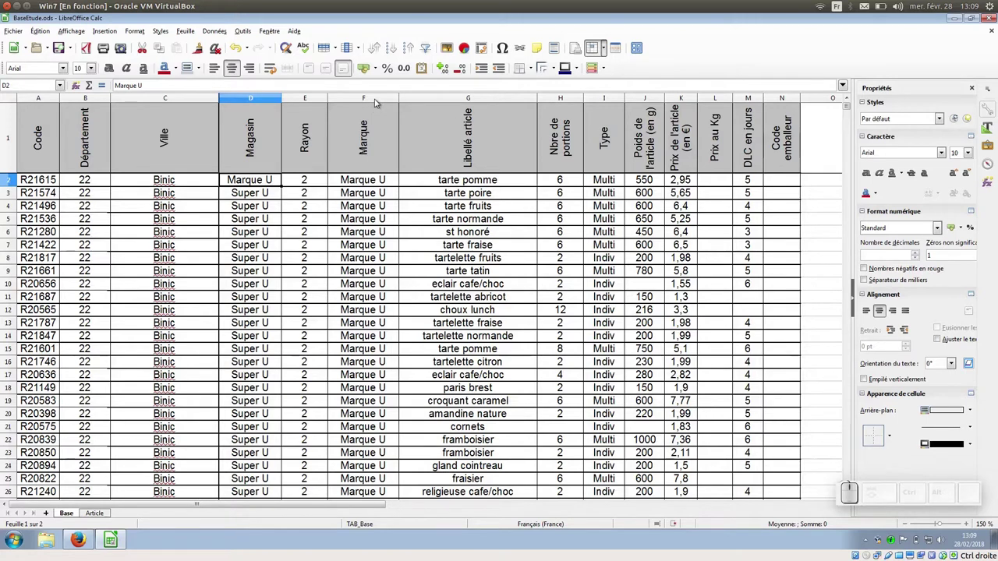
{"action": "left_click_drag", "start_coordinate": [376, 102], "coordinate": [605, 110]}
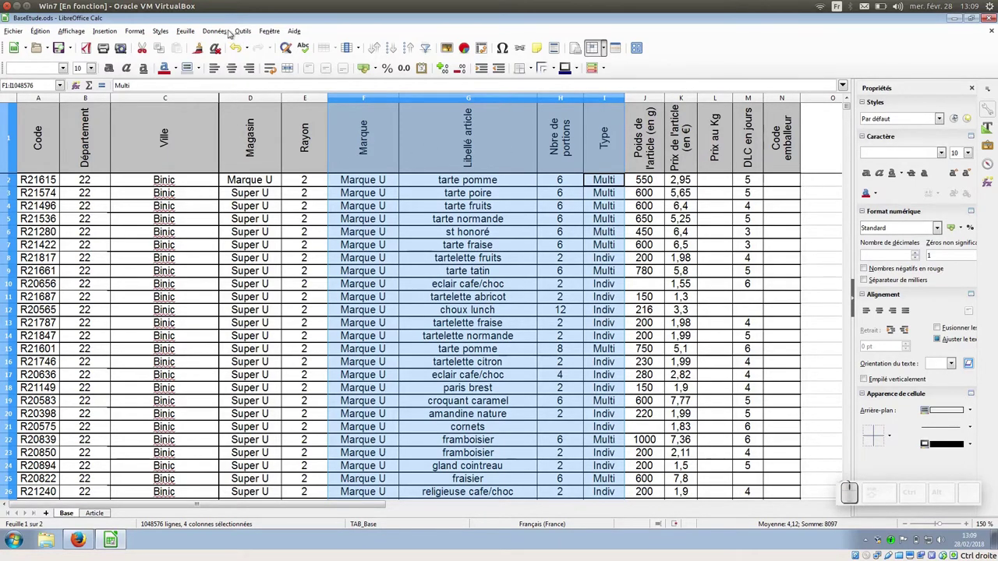
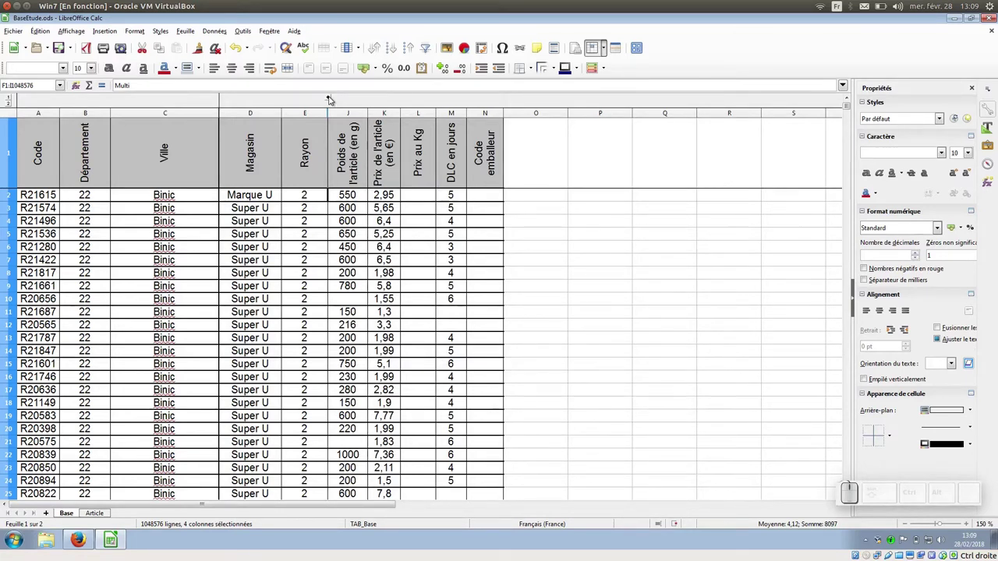
{"action": "left_click", "coordinate": [331, 100]}
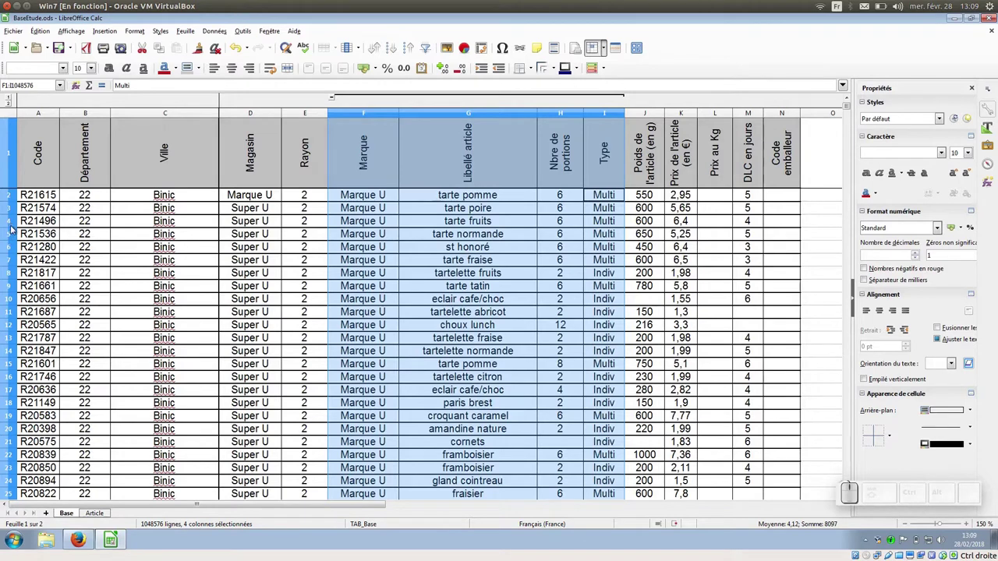
Select rows 4 to 8 and bring up the Données commands to group them
{"action": "left_click_drag", "start_coordinate": [771, 178], "coordinate": [118, 178]}
{"action": "left_click", "coordinate": [118, 178]}
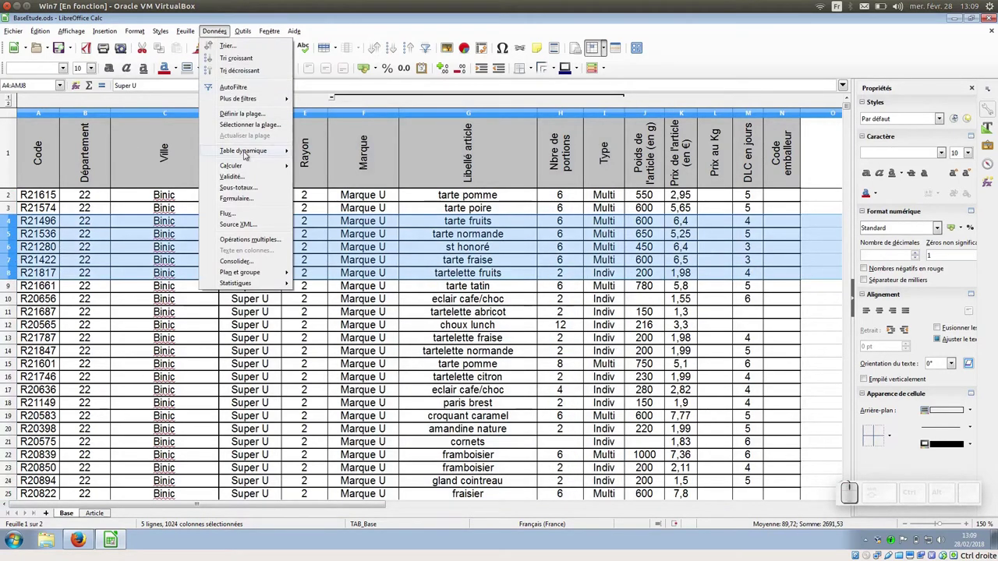
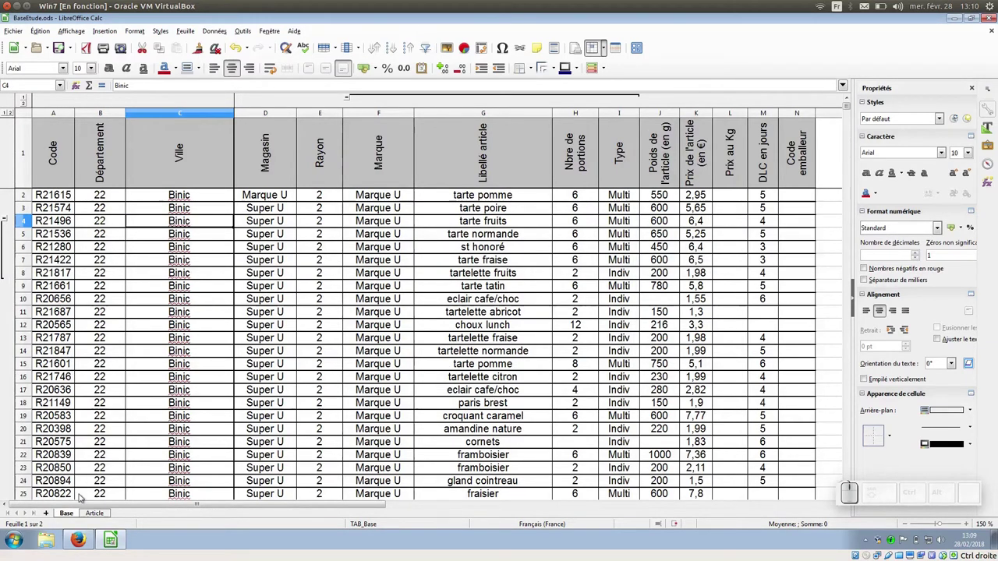
Switch to the Article sheet to reach cell B3's validity settings
{"action": "left_click", "coordinate": [99, 516]}
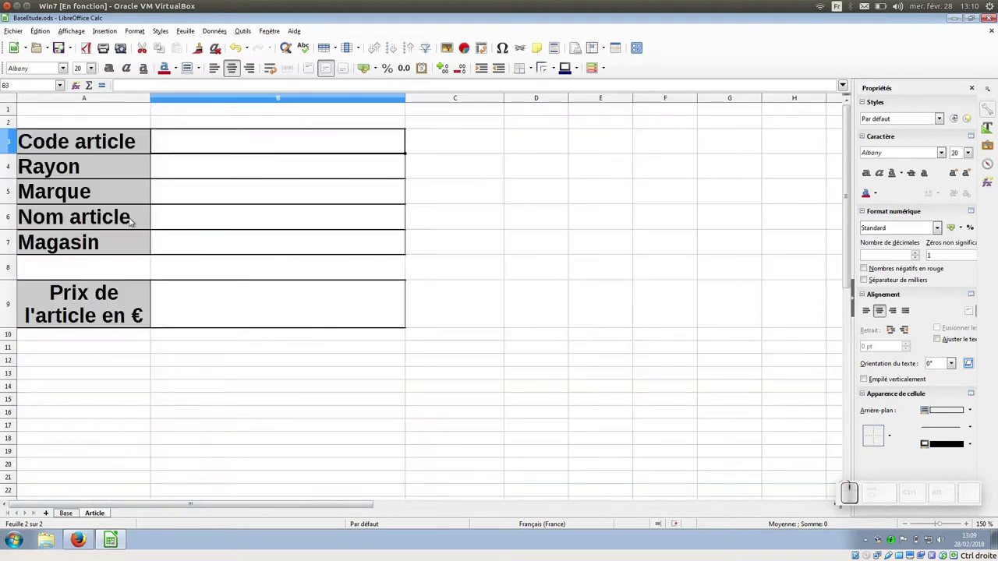
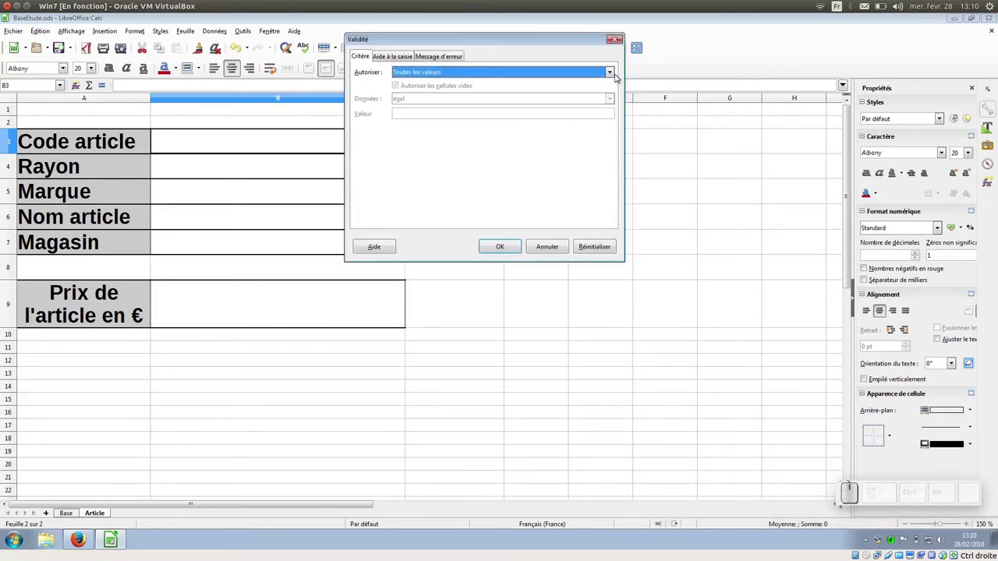
Allow only a Plage de cellules for B3, sorted ascending, and start picking the source range
{"action": "left_click", "coordinate": [614, 75]}
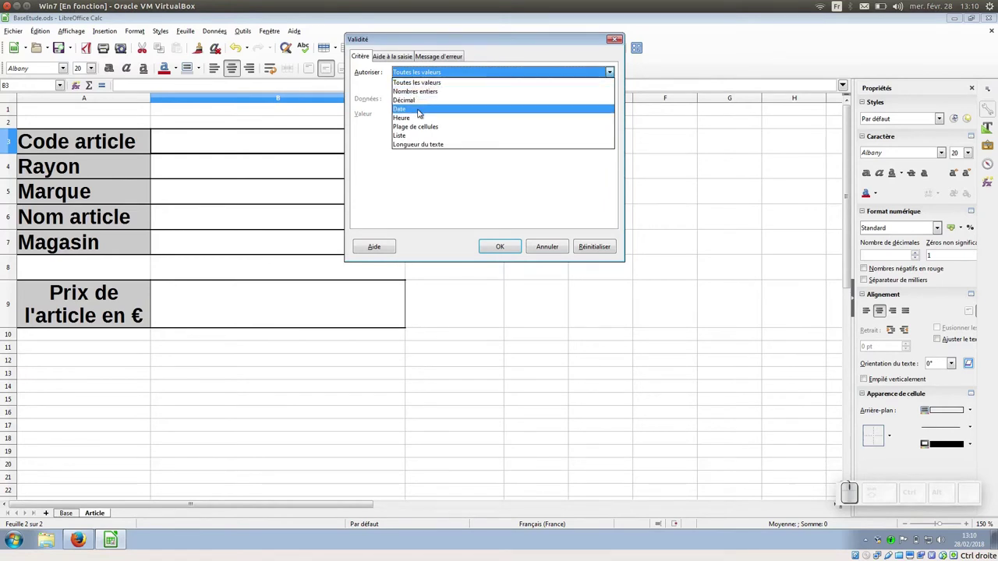
{"action": "left_click", "coordinate": [424, 130]}
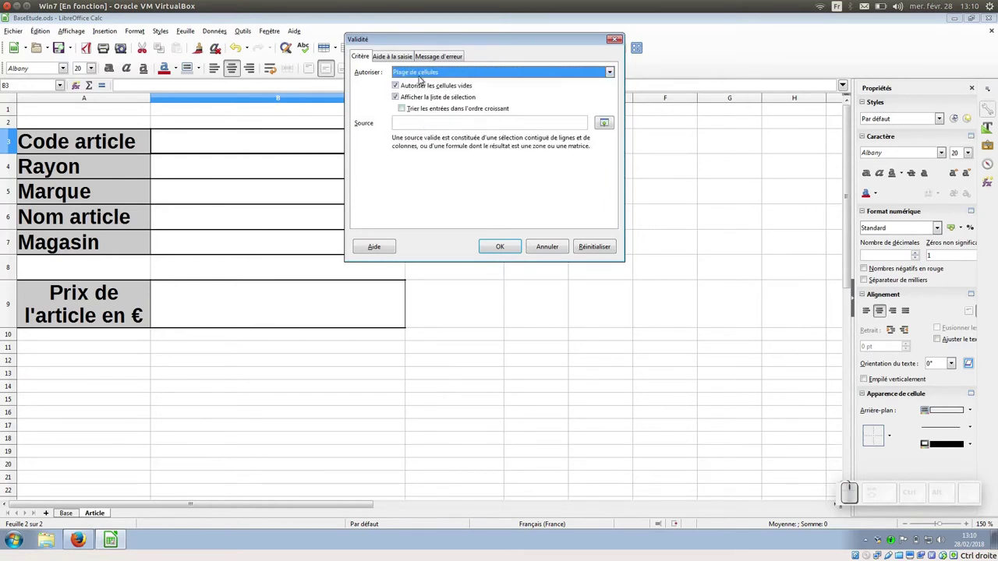
{"action": "left_click", "coordinate": [404, 108]}
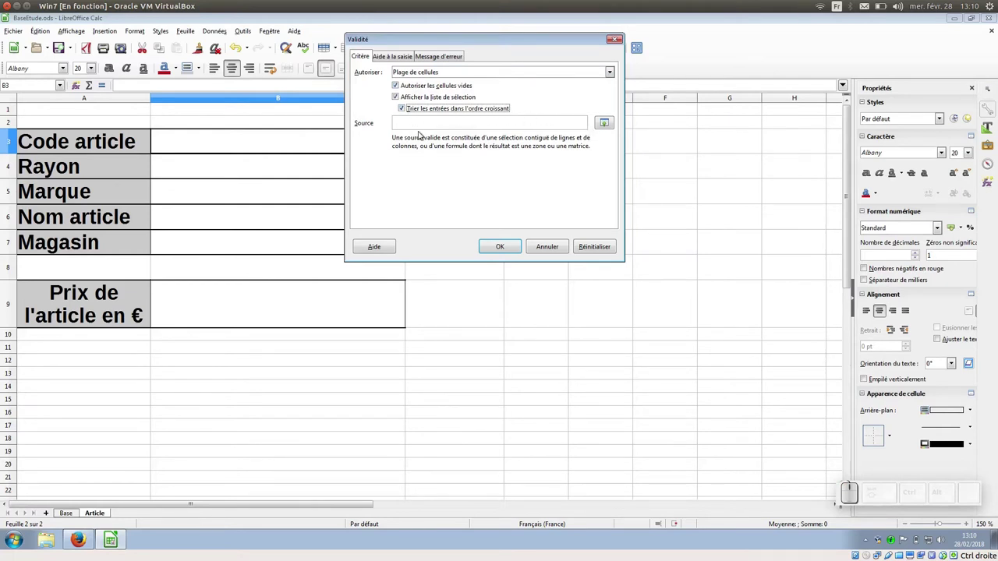
{"action": "left_click", "coordinate": [606, 125]}
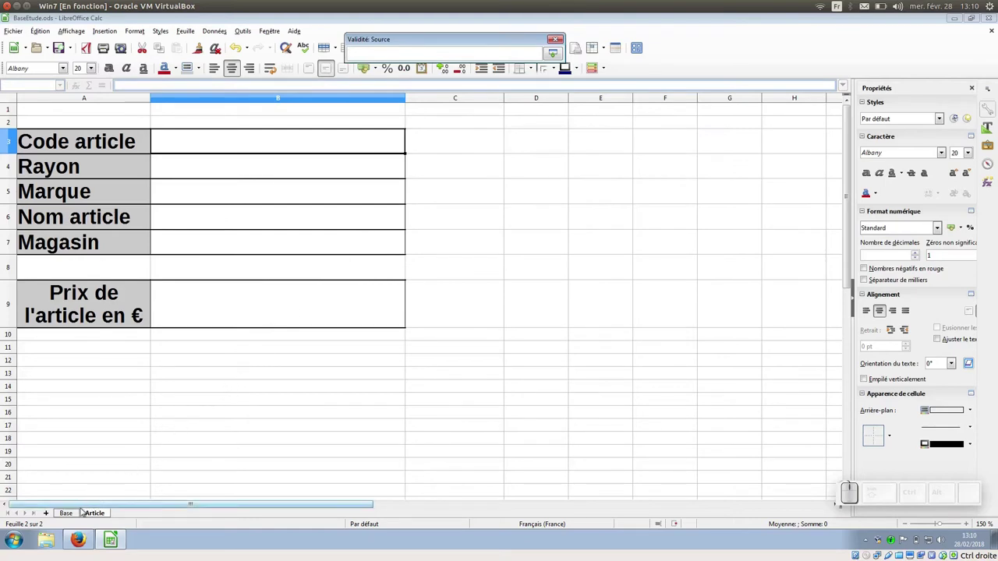
Set the source to the Base sheet codes $Base.$A$2:$A$1972
{"action": "left_click", "coordinate": [73, 518]}
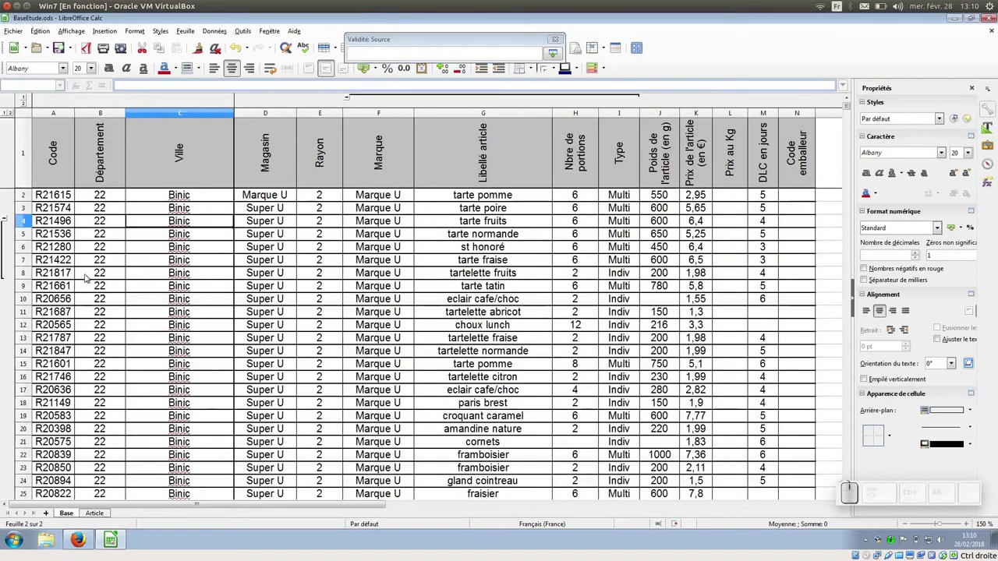
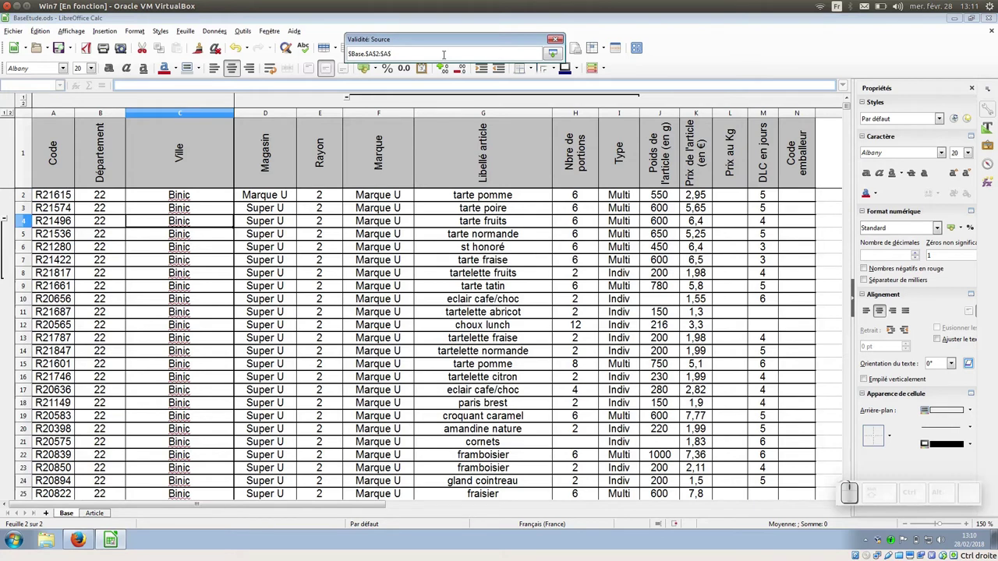
{"action": "key", "text": "KP_1"}
{"action": "key", "text": "KP_9"}
{"action": "key", "text": "KP_7"}
{"action": "key", "text": "KP_2"}
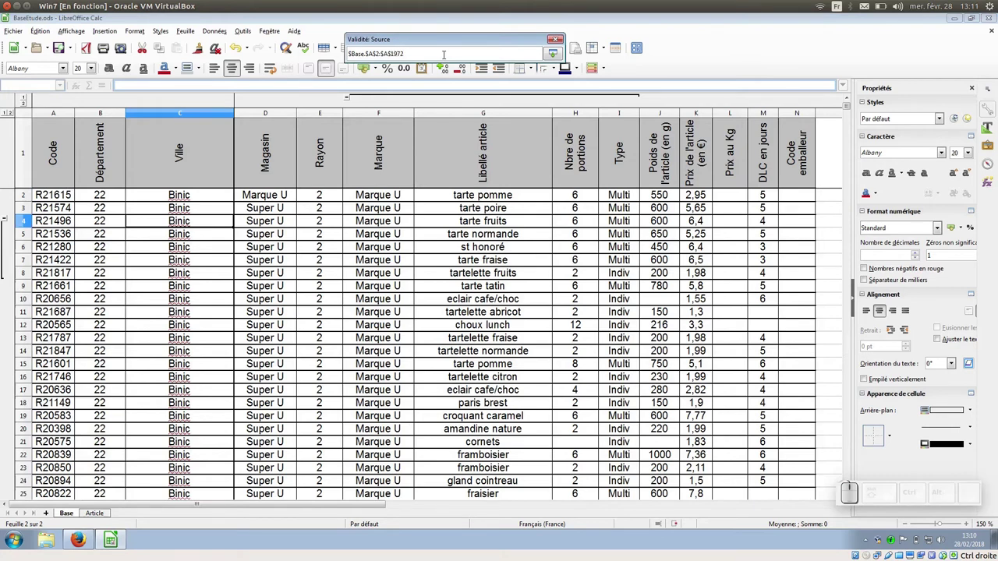
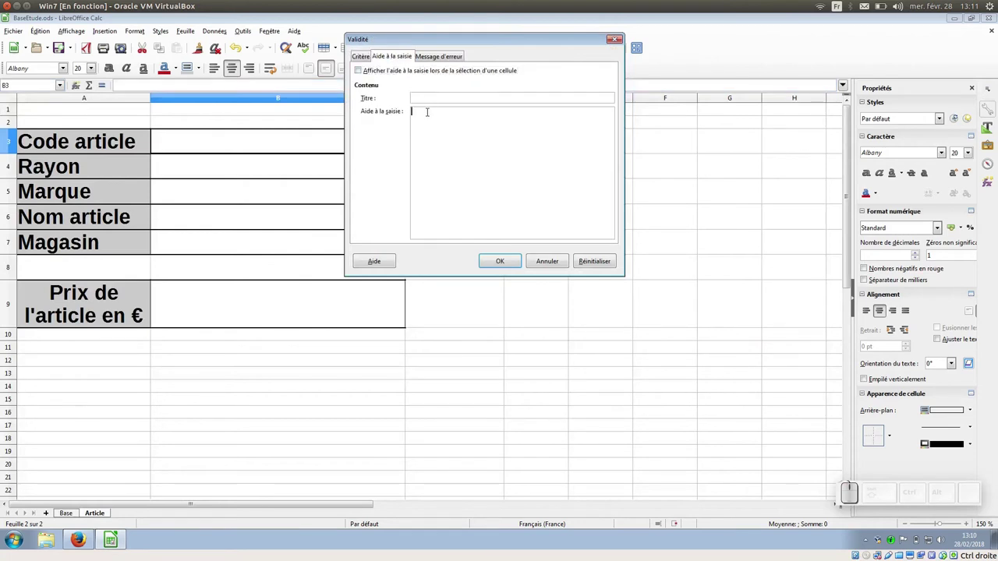
Enter the input help text 'Choisir un code d'article' for B3
{"action": "key", "text": "shift+space"}
{"action": "key", "text": "space"}
{"action": "key", "text": "space"}
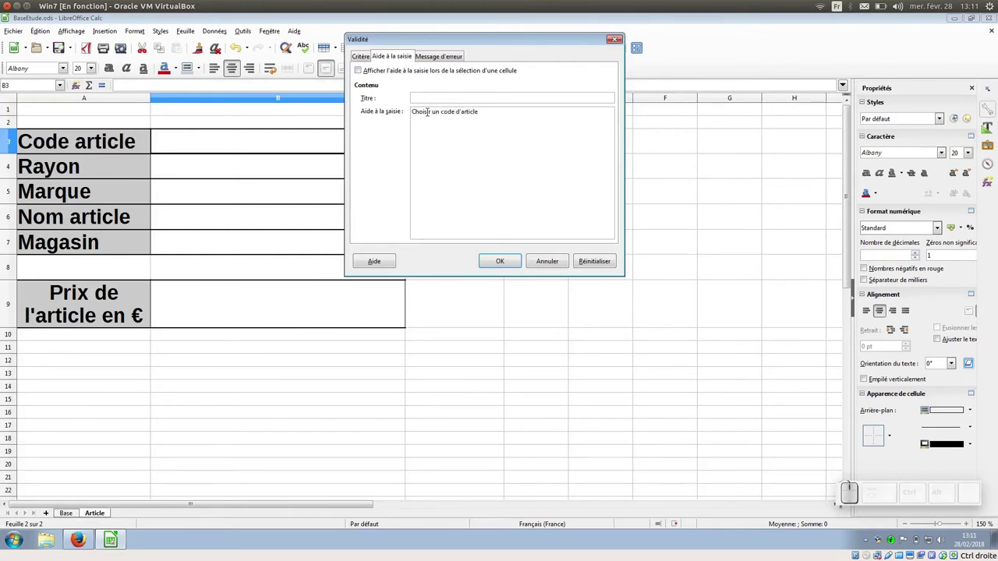
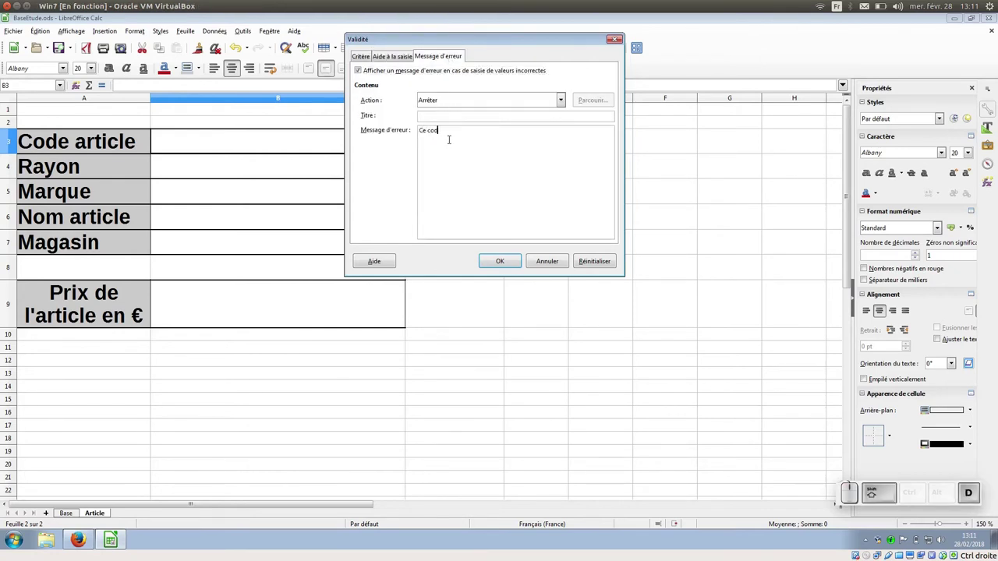
Enter the Arrêter error message 'Ce code n'existe pas' and apply the validity rules to B3
{"action": "key", "text": "shift+space"}
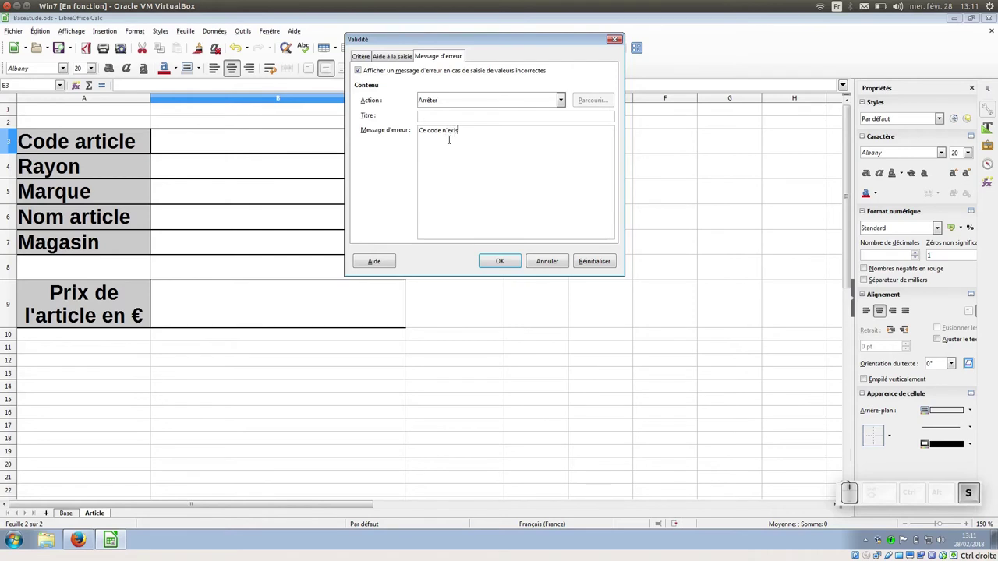
{"action": "key", "text": "space"}
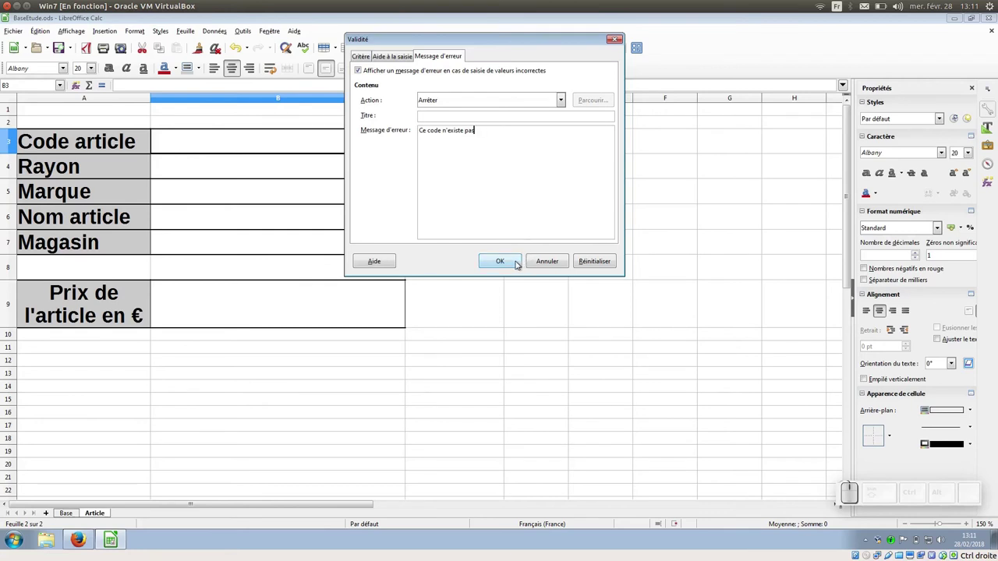
{"action": "left_click", "coordinate": [518, 264]}
Pick article code R10036 from B3's drop-down list
{"action": "left_click", "coordinate": [411, 150]}
{"action": "scroll", "scroll_direction": "down", "scroll_amount": 3}
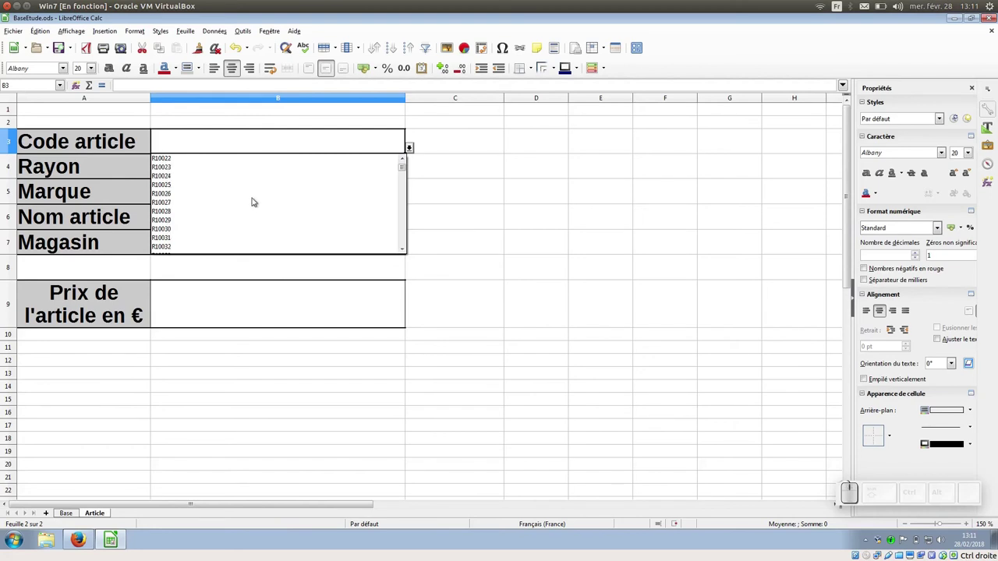
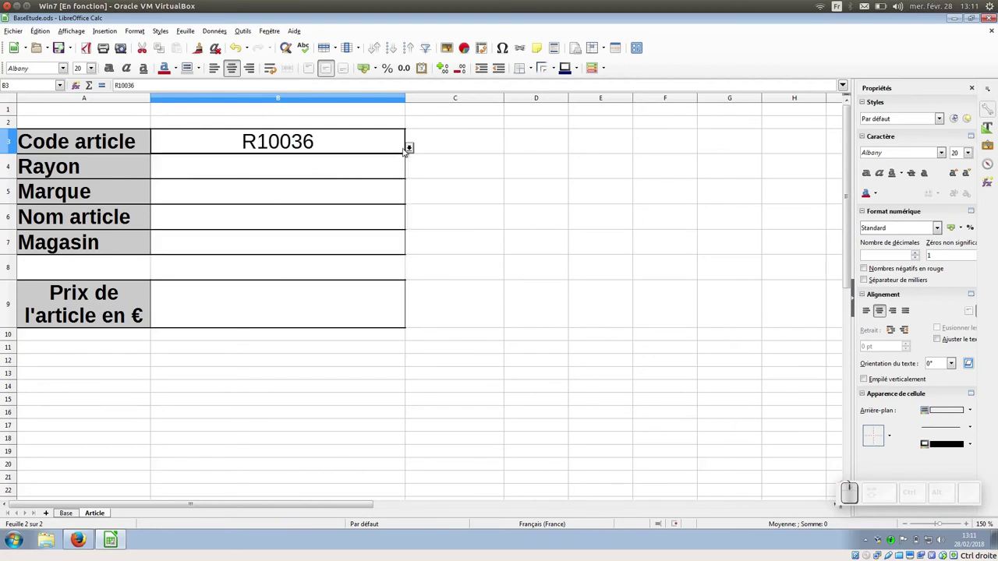
{"action": "left_click", "coordinate": [417, 154]}
Shorten the code to R1003 and submit it to trigger the 'Ce code n'existe pas' error
{"action": "left_click", "coordinate": [320, 137]}
{"action": "left_click", "coordinate": [319, 145]}
{"action": "key", "text": "BackSpace"}
{"action": "key", "text": "Return"}
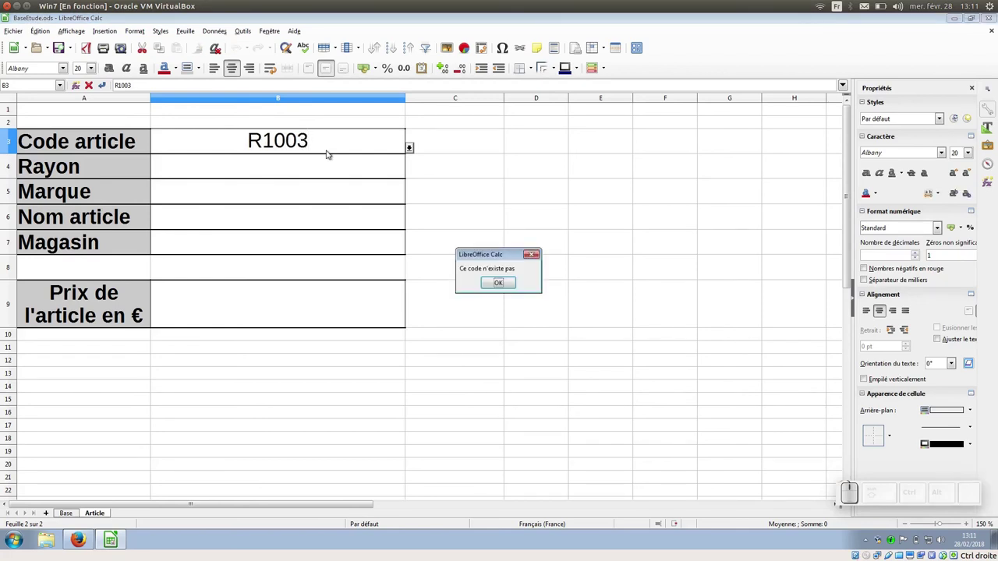